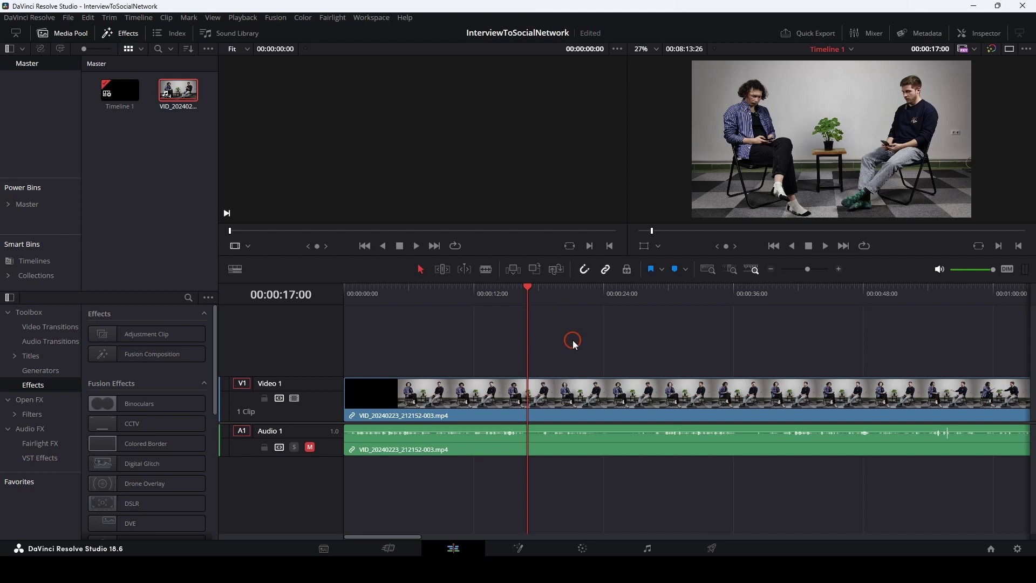
Create Timeline 2 as a vertical copy of the interview and fit it in the timeline viewer.
key("ctrl+n")
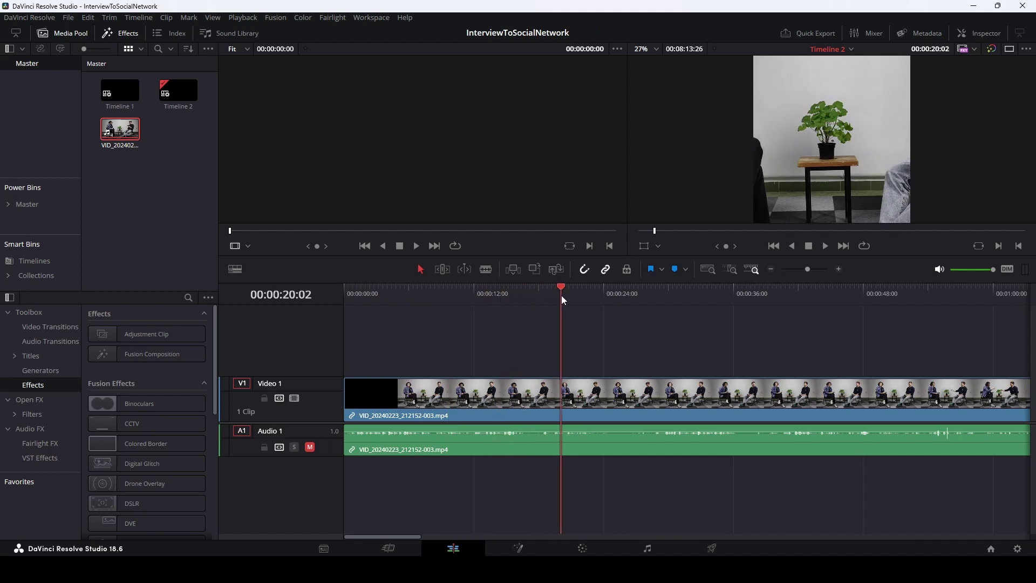
middle_click(822, 116)
middle_click(813, 129)
middle_click(813, 130)
double_click(814, 130)
middle_click(814, 129)
left_click(814, 130)
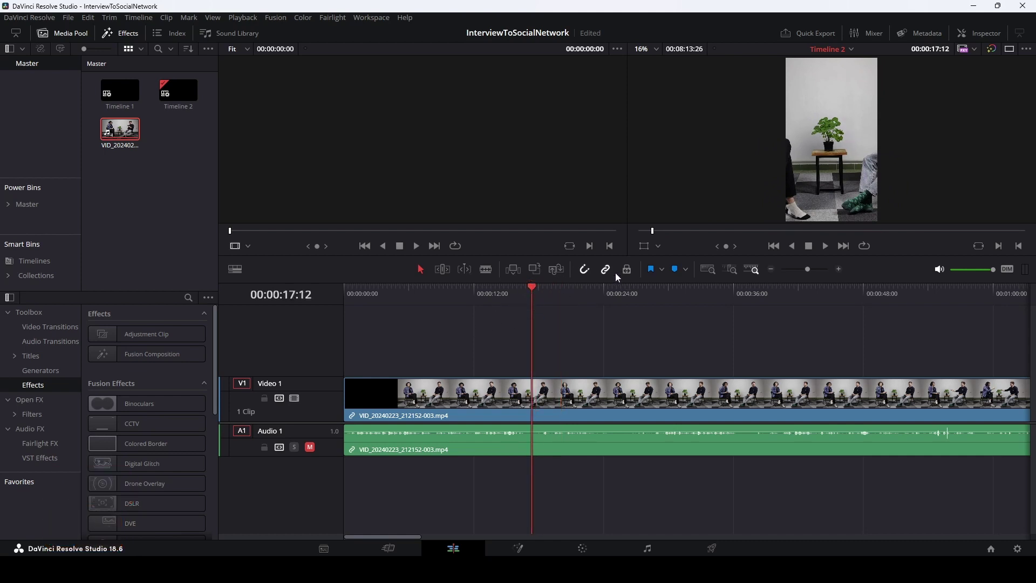
Blade the interview video at 17:12, 20:02, 22:23 and 25:21 into five clips, leaving audio whole.
key("ctrl+b")
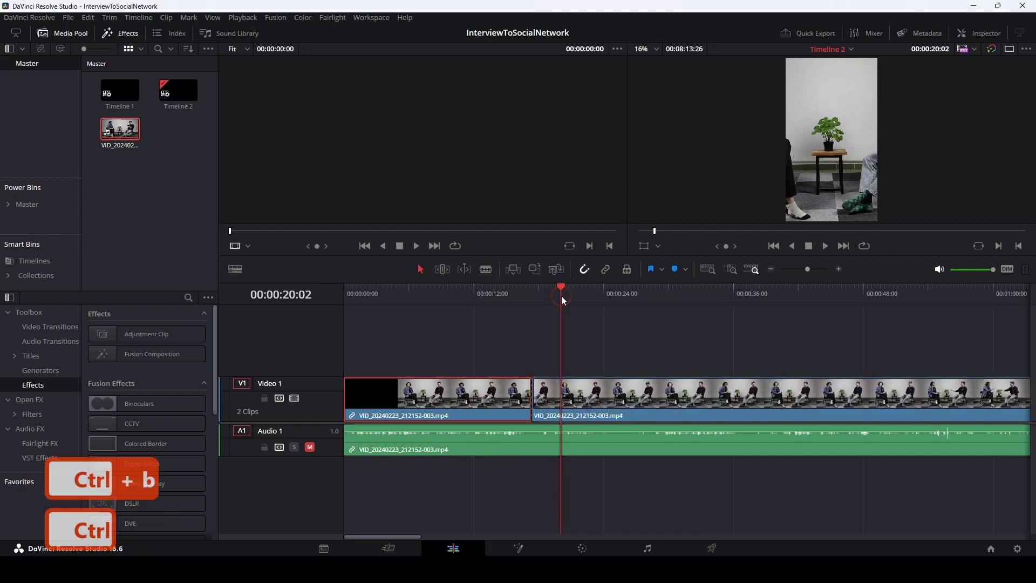
key("ctrl+b")
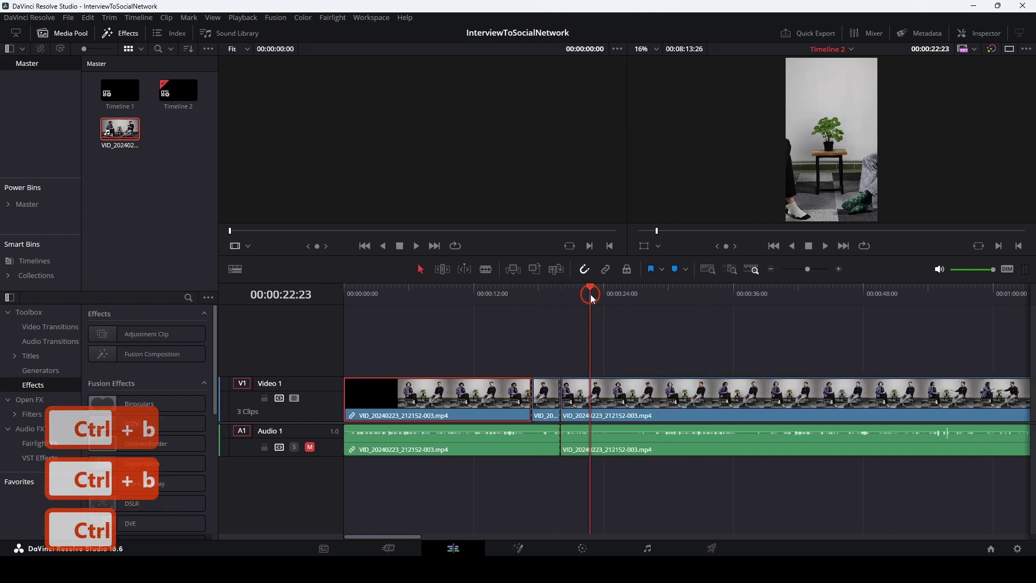
key("ctrl+b")
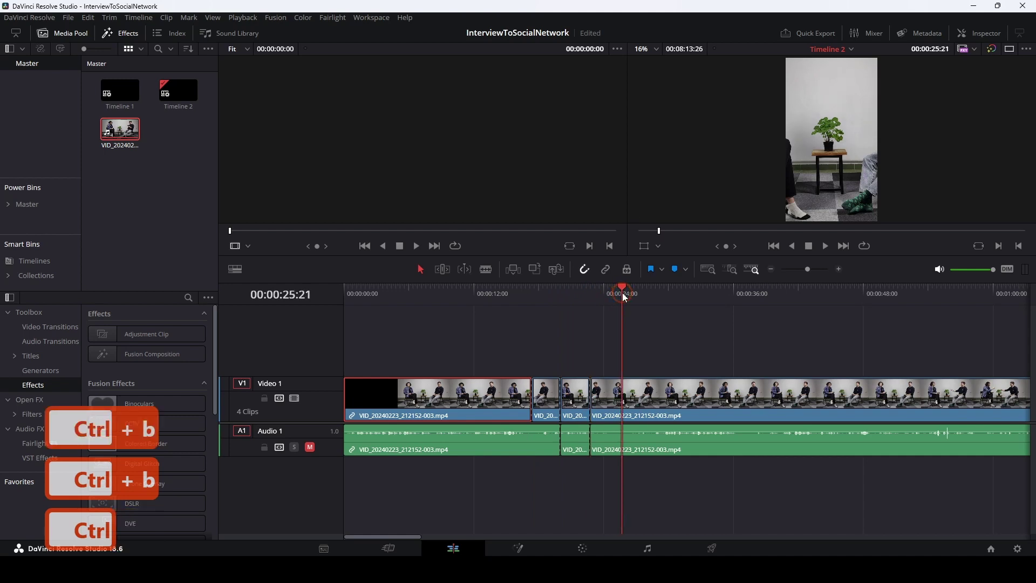
key("ctrl+b")
key("BackSpace")
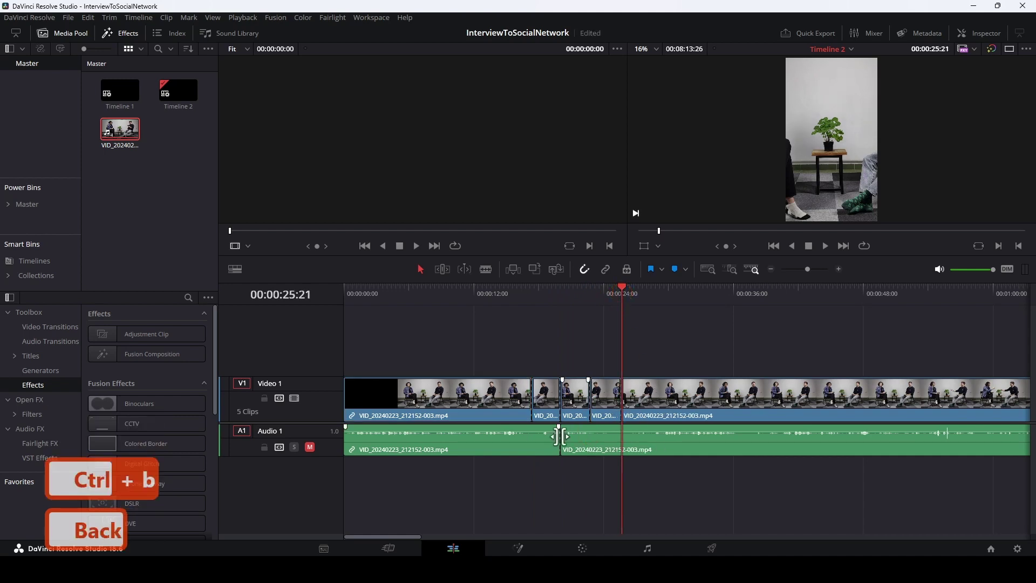
key("BackSpace")
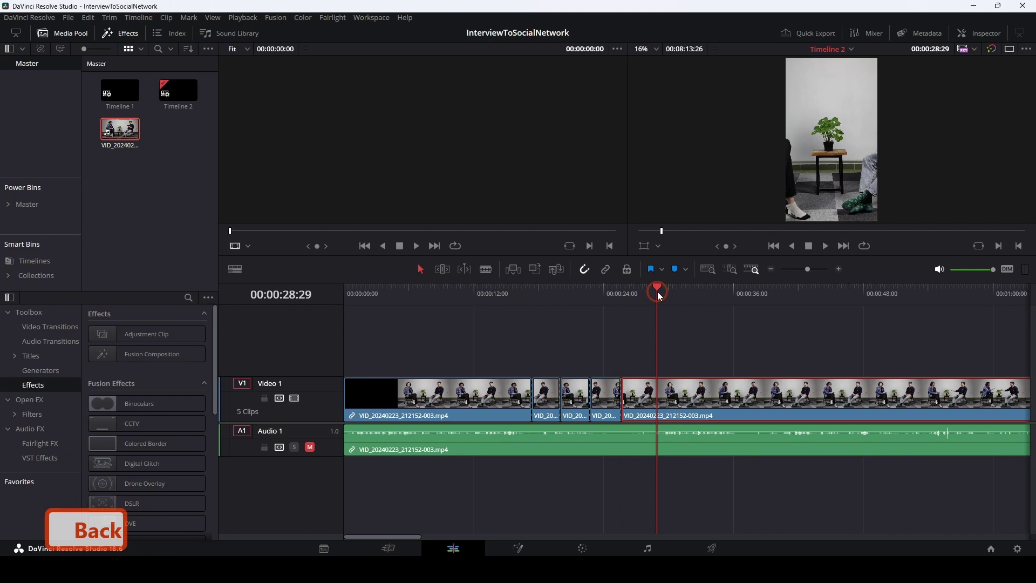
key("ctrl+b")
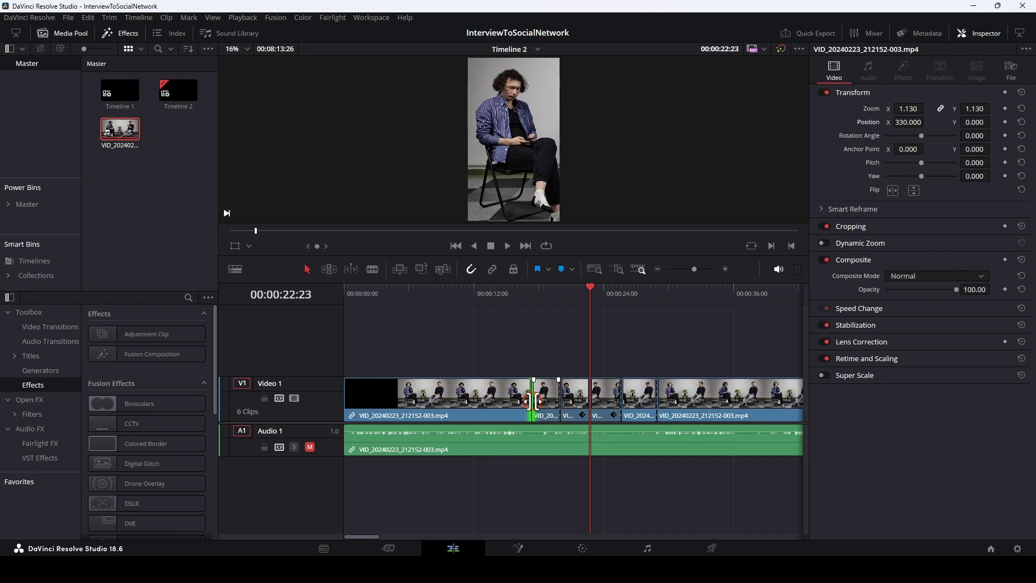
Undo the reframe and all blade cuts so the video track is one uncut clip framing the plant.
key("BackSpace")
key("BackSpace")
key("BackSpace")
key("BackSpace")
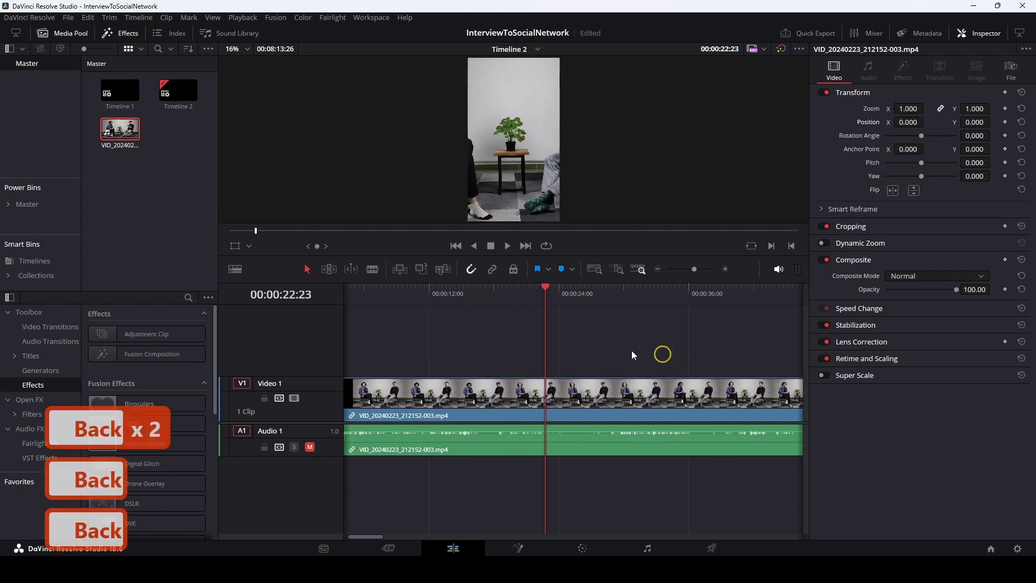